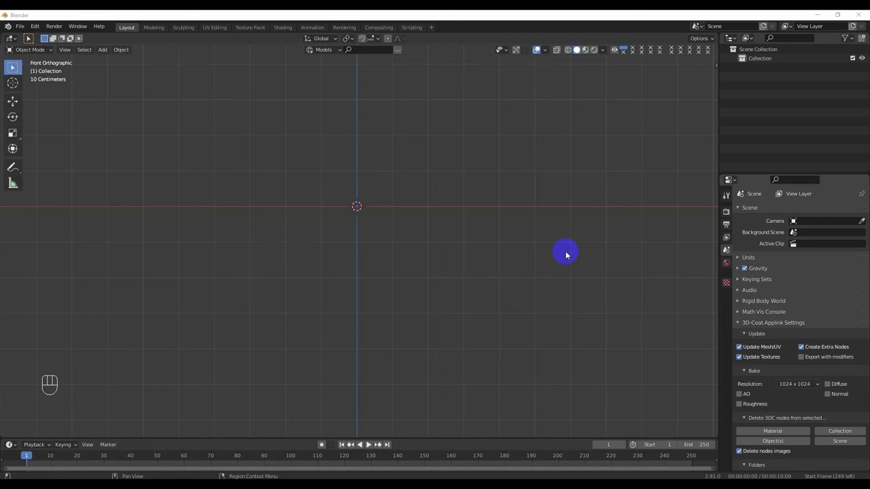
Add a cube to the empty scene and scale it down to a small size
{"action": "middle_click", "coordinate": [488, 302]}
{"action": "left_click_drag", "start_coordinate": [353, 254], "coordinate": [372, 265]}
{"action": "left_click", "coordinate": [380, 233]}
{"action": "key", "text": "shift+a"}
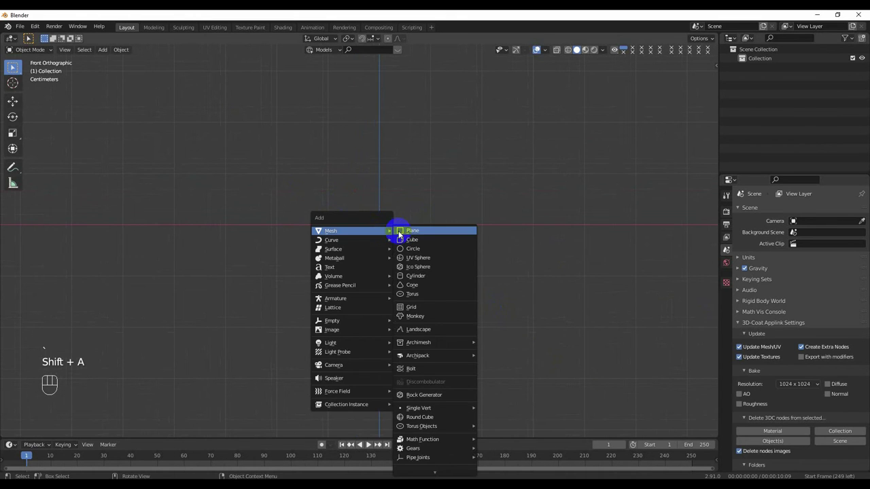
{"action": "key", "text": "s"}
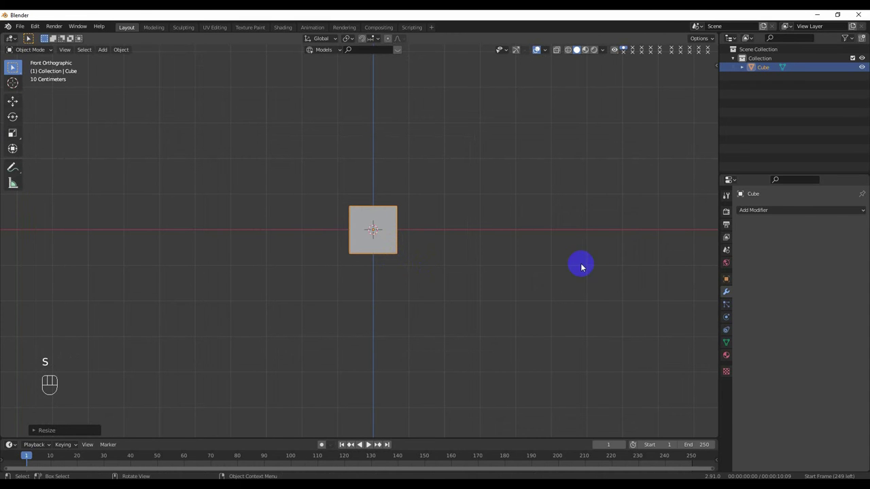
Give the cube a Curve deform modifier and scale it into a long bar
{"action": "left_click", "coordinate": [779, 218]}
{"action": "left_click_drag", "start_coordinate": [781, 212], "coordinate": [757, 261]}
{"action": "key", "text": "s"}
{"action": "key", "text": "s"}
{"action": "middle_click", "coordinate": [558, 283]}
{"action": "middle_click", "coordinate": [512, 262]}
{"action": "key", "text": "`"}
{"action": "left_click_drag", "start_coordinate": [414, 227], "coordinate": [334, 229]}
{"action": "middle_click", "coordinate": [362, 223]}
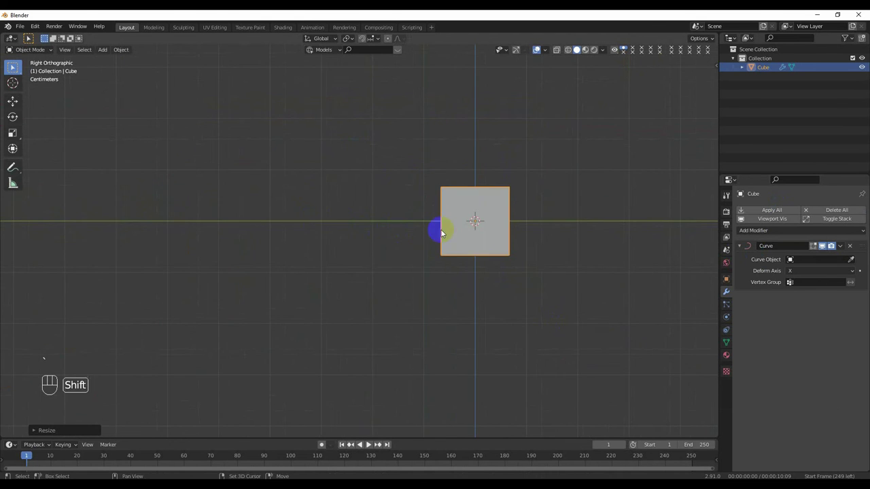
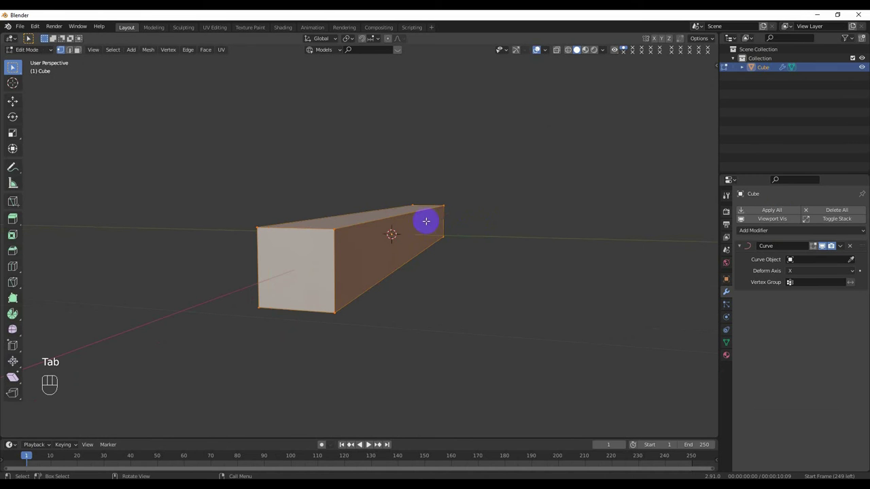
Bevel the bar's long edges into a rounded, rod-like cross-section
{"action": "key", "text": "ctrl+b"}
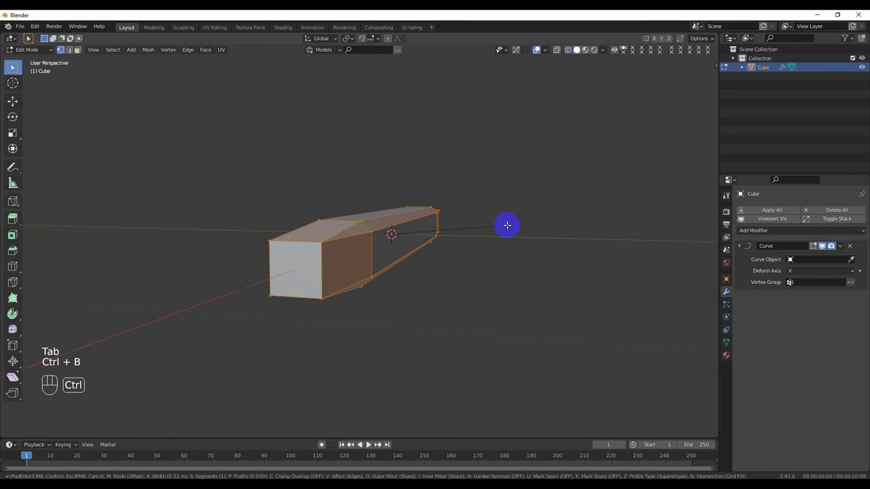
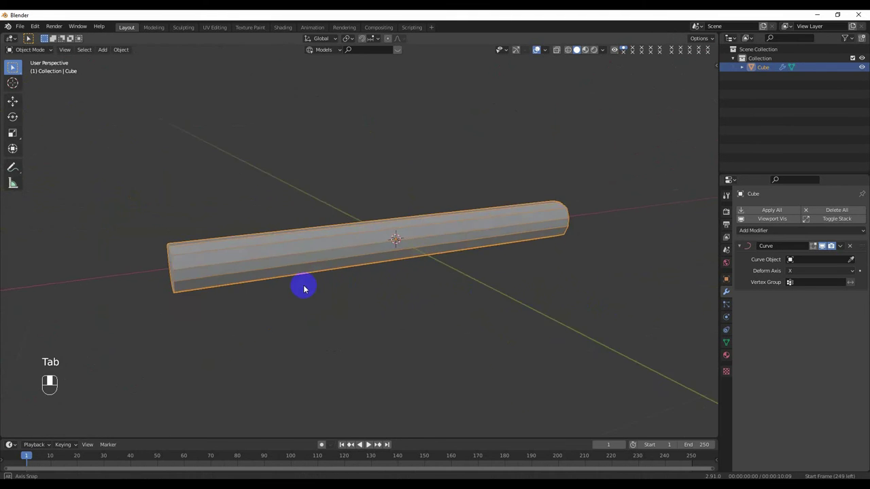
{"action": "key", "text": "Tab"}
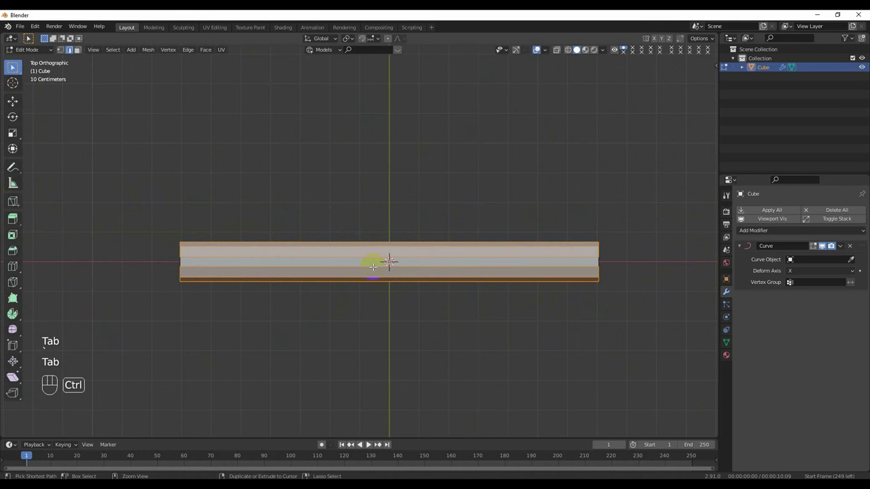
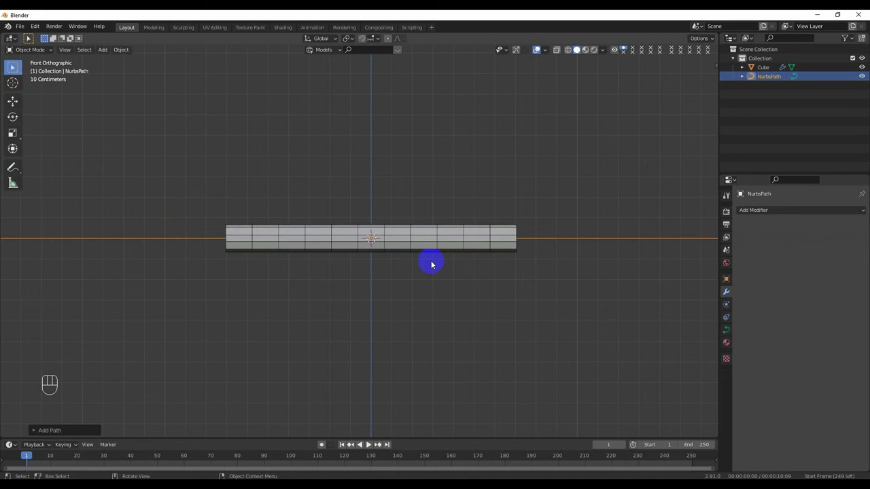
Subdivide the NurbsPath and shrink it to roughly the bar's length
{"action": "key", "text": "Tab"}
{"action": "key", "text": "s"}
{"action": "right_click", "coordinate": [485, 241]}
{"action": "key", "text": "s"}
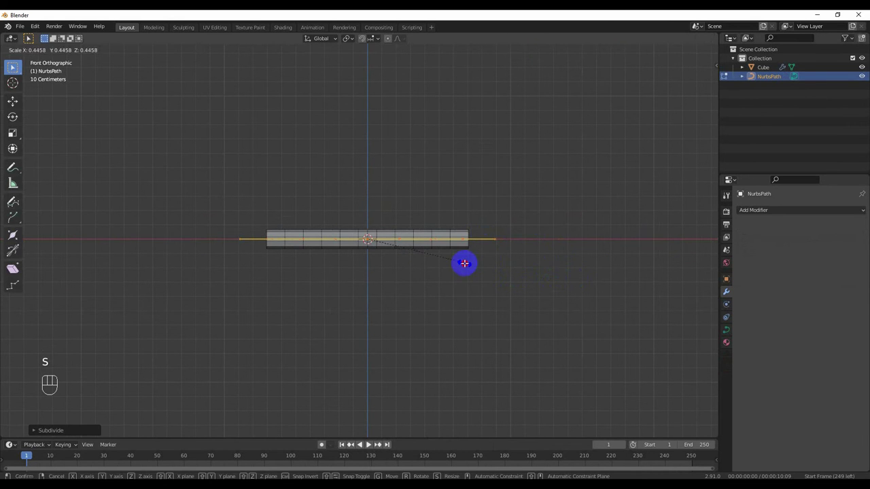
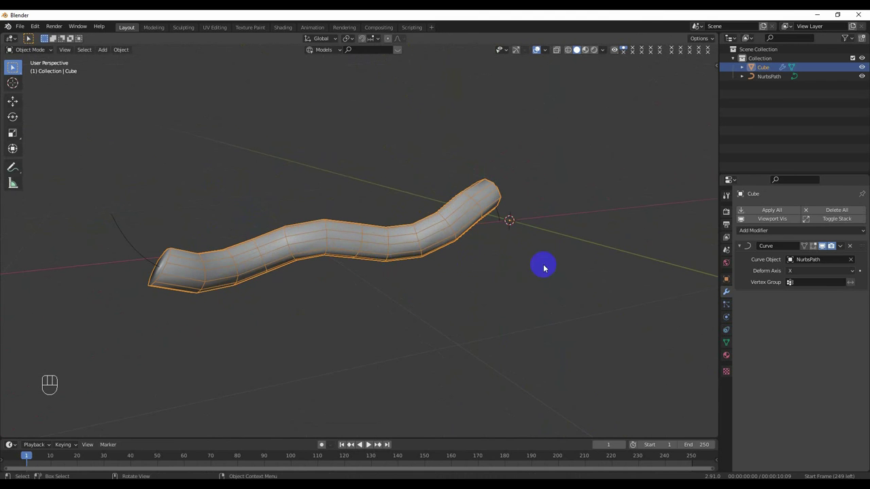
Move and extend the NurbsPath control points into a long winding curve
{"action": "left_click", "coordinate": [744, 246]}
{"action": "left_click_drag", "start_coordinate": [756, 233], "coordinate": [696, 257]}
{"action": "left_click_drag", "start_coordinate": [844, 258], "coordinate": [794, 305]}
{"action": "left_click_drag", "start_coordinate": [538, 271], "coordinate": [524, 260]}
{"action": "middle_click", "coordinate": [499, 244]}
{"action": "left_click_drag", "start_coordinate": [172, 248], "coordinate": [173, 248]}
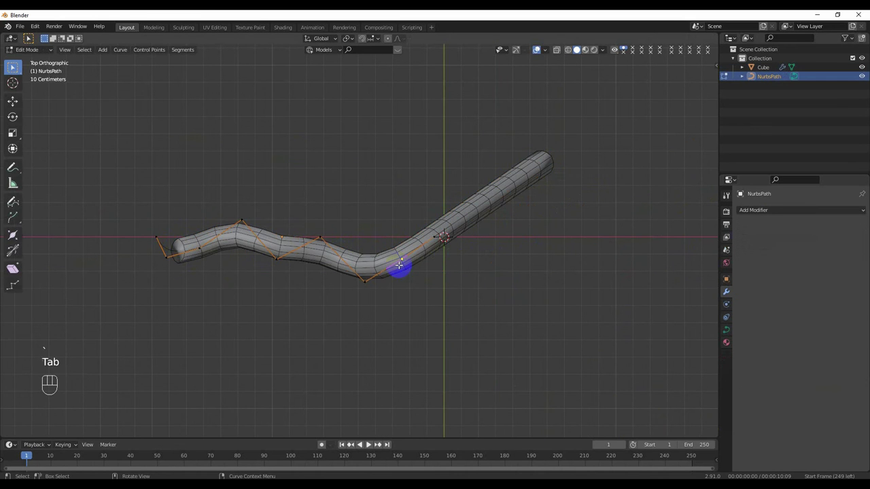
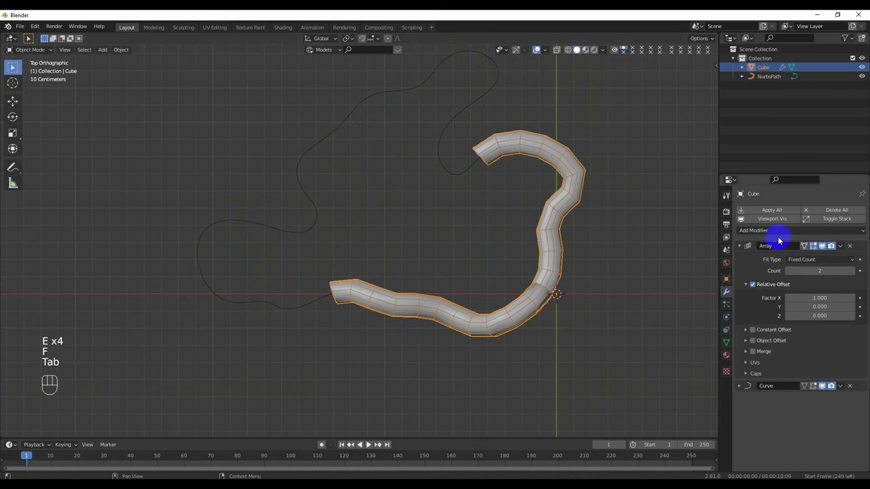
Raise the Array modifier Count to 5 so the tube copies span the path
{"action": "left_click", "coordinate": [855, 276]}
{"action": "left_click", "coordinate": [855, 276]}
{"action": "middle_click", "coordinate": [407, 307]}
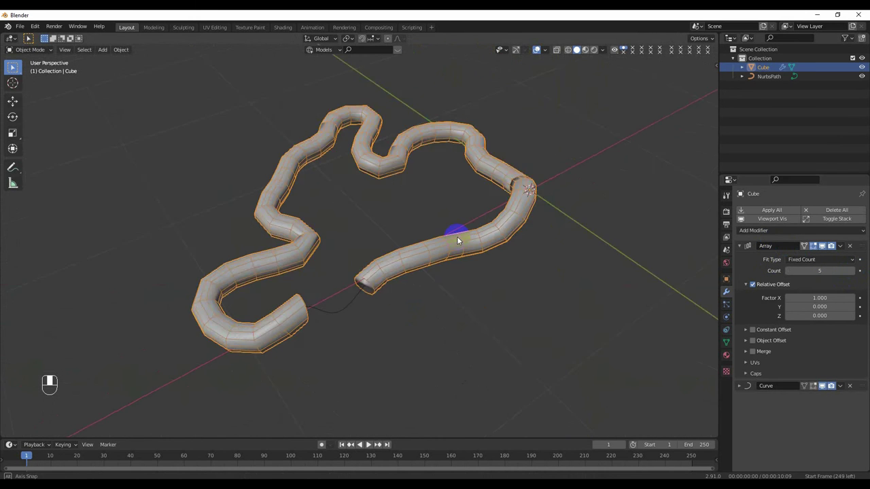
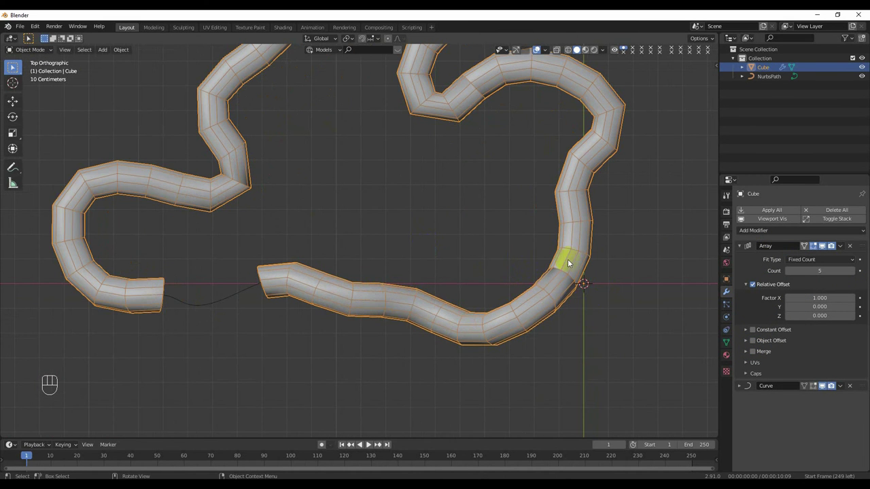
Enable Merge on the Array so the tube copies join into one continuous shape
{"action": "left_click", "coordinate": [758, 353]}
{"action": "middle_click", "coordinate": [590, 314]}
{"action": "middle_click", "coordinate": [564, 299]}
{"action": "left_click_drag", "start_coordinate": [613, 278], "coordinate": [579, 240]}
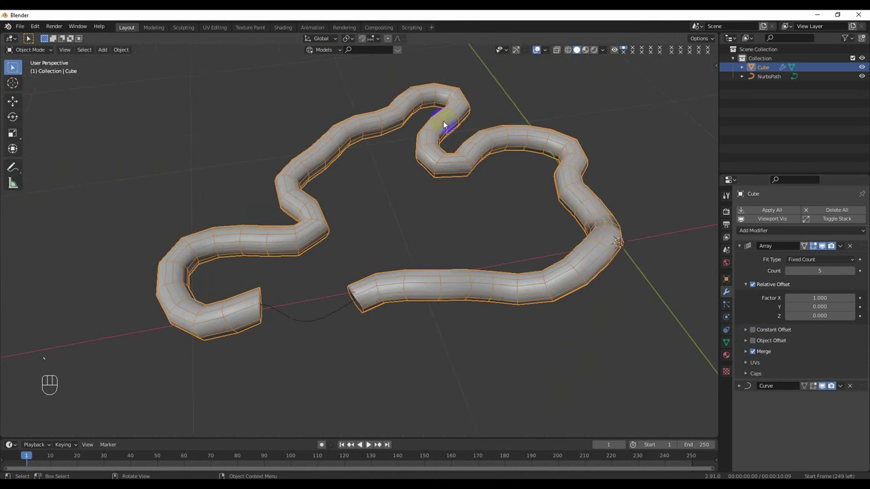
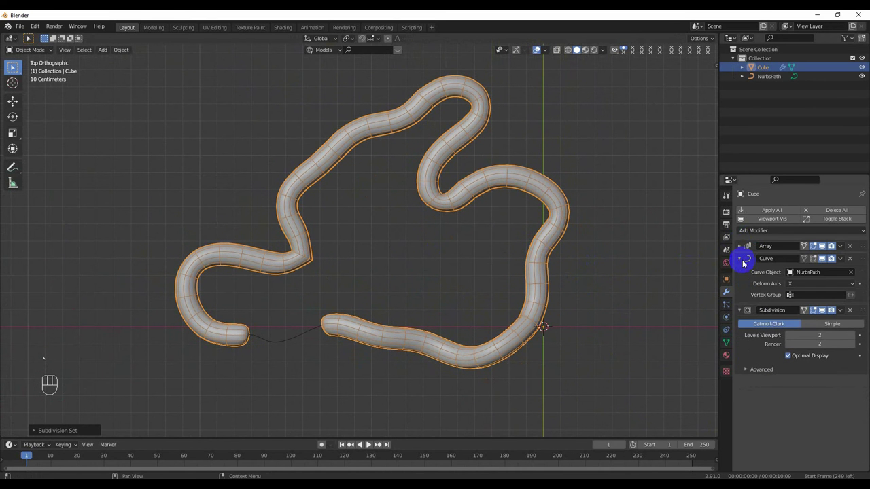
Delete the tube and path objects, leaving an empty scene
{"action": "left_click", "coordinate": [745, 264]}
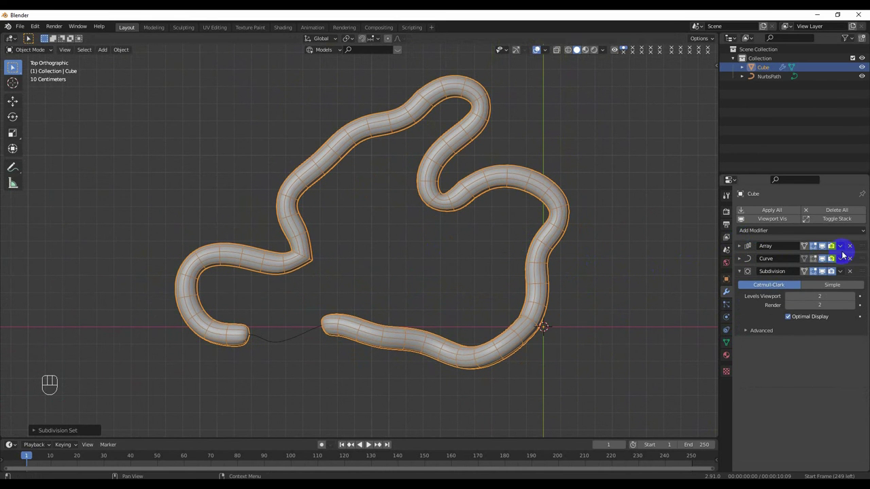
{"action": "left_click", "coordinate": [511, 351]}
{"action": "key", "text": "x"}
{"action": "key", "text": "`"}
Add a new plane mesh and scale it up
{"action": "middle_click", "coordinate": [366, 248]}
{"action": "key", "text": "shift+a"}
{"action": "key", "text": "s"}
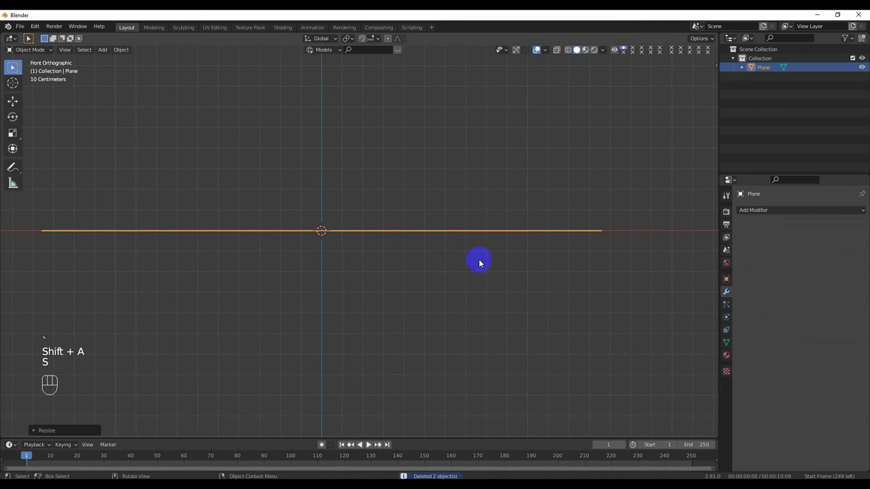
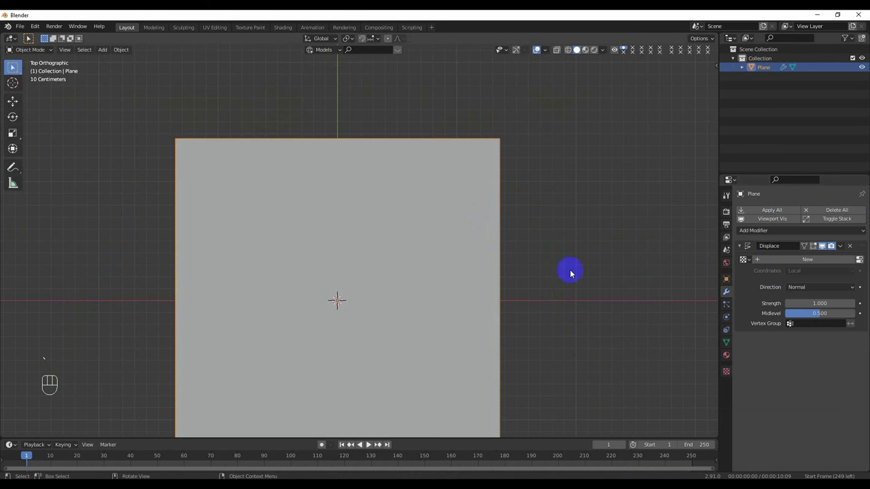
Give the subdivided plane a Displace modifier with a new texture assigned
{"action": "key", "text": "`"}
{"action": "left_click", "coordinate": [803, 262]}
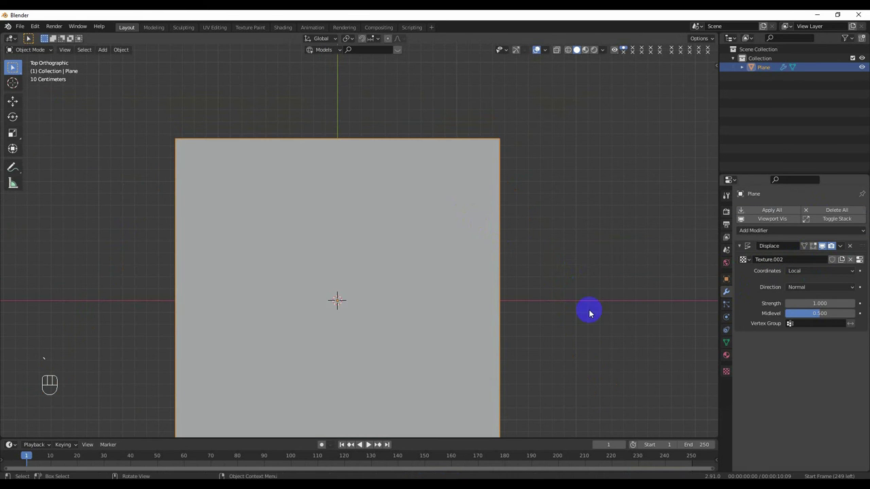
{"action": "key", "text": "`"}
{"action": "middle_click", "coordinate": [391, 277]}
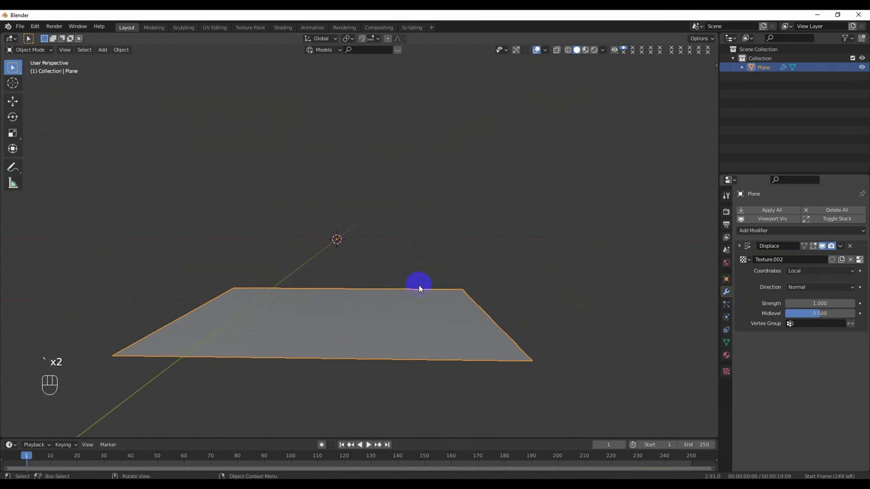
{"action": "left_click_drag", "start_coordinate": [482, 276], "coordinate": [483, 245]}
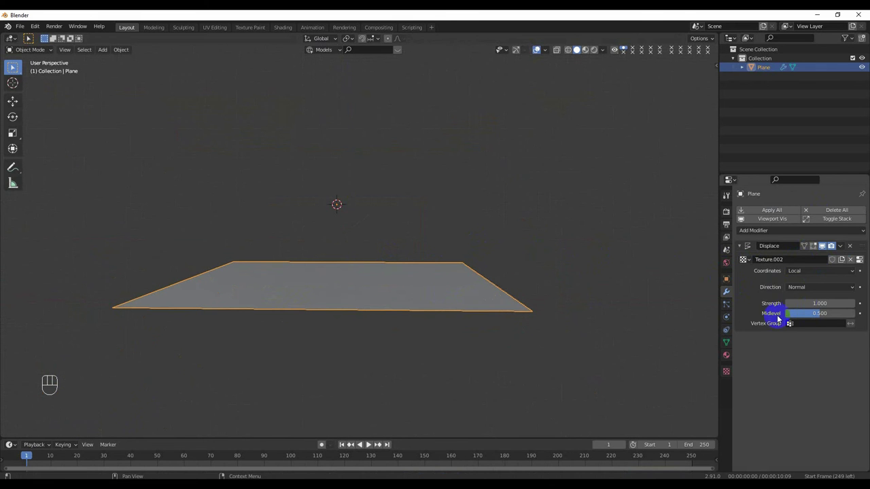
{"action": "left_click", "coordinate": [727, 368]}
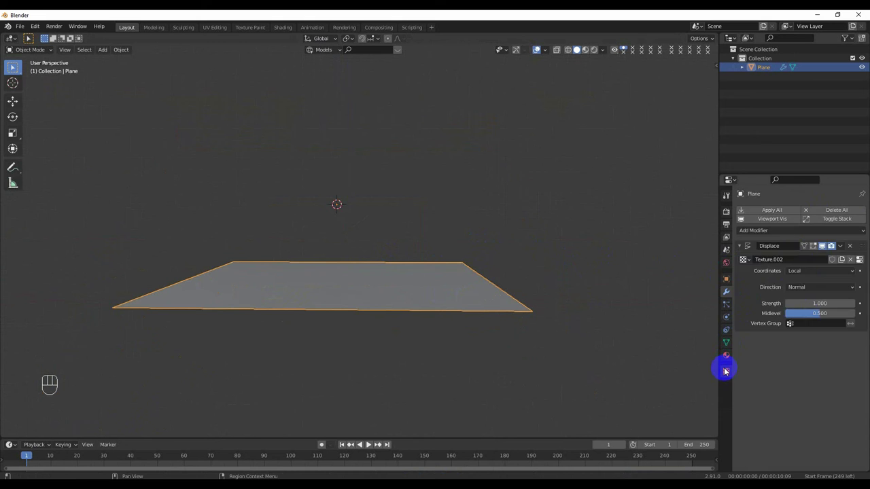
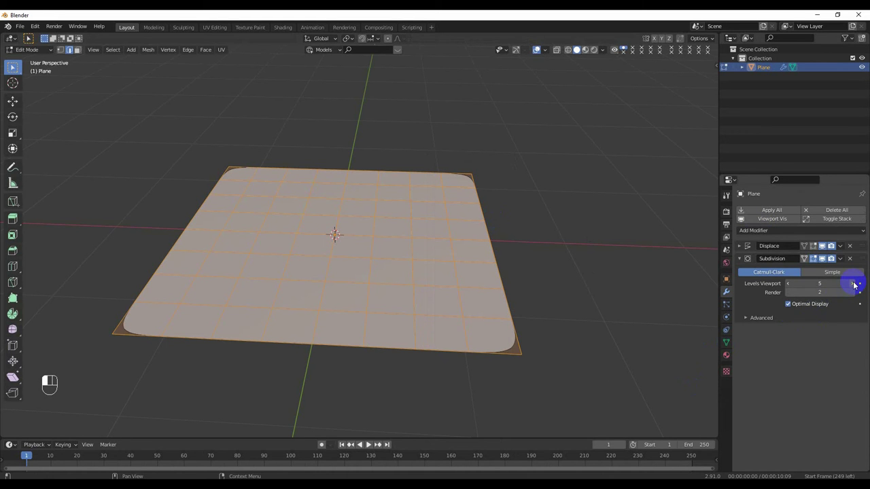
Return the plane to Object Mode and orbit to view its still-flat displaced surface
{"action": "key", "text": "Tab"}
{"action": "middle_click", "coordinate": [483, 282]}
{"action": "left_click_drag", "start_coordinate": [530, 272], "coordinate": [530, 255]}
{"action": "left_click_drag", "start_coordinate": [727, 376], "coordinate": [744, 375]}
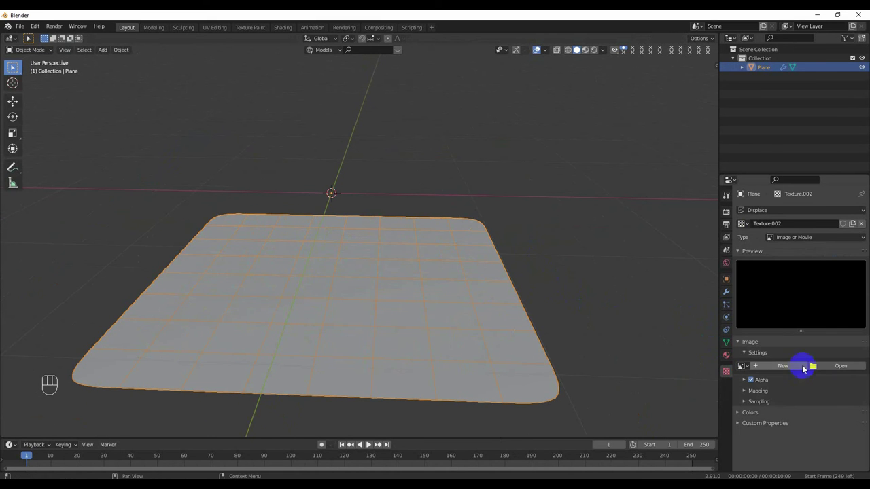
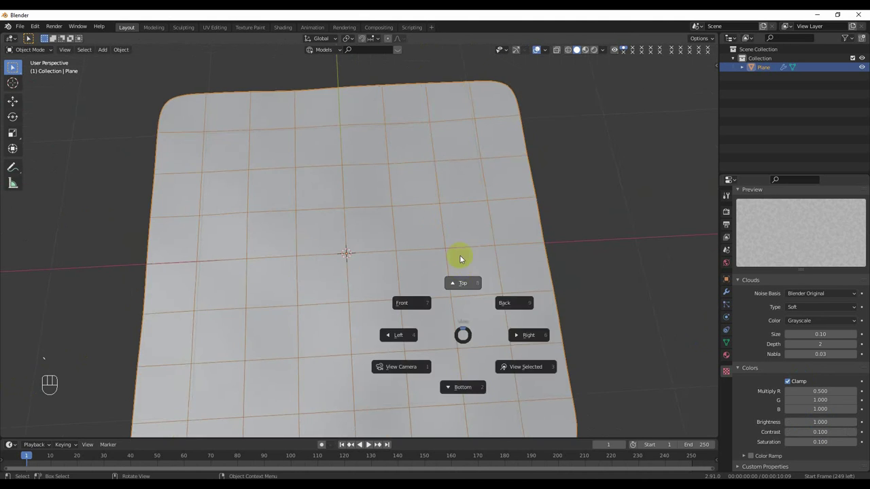
Move Subdivision before Displace so the Clouds texture at size 1.00 makes hilly terrain
{"action": "left_click_drag", "start_coordinate": [446, 275], "coordinate": [447, 226]}
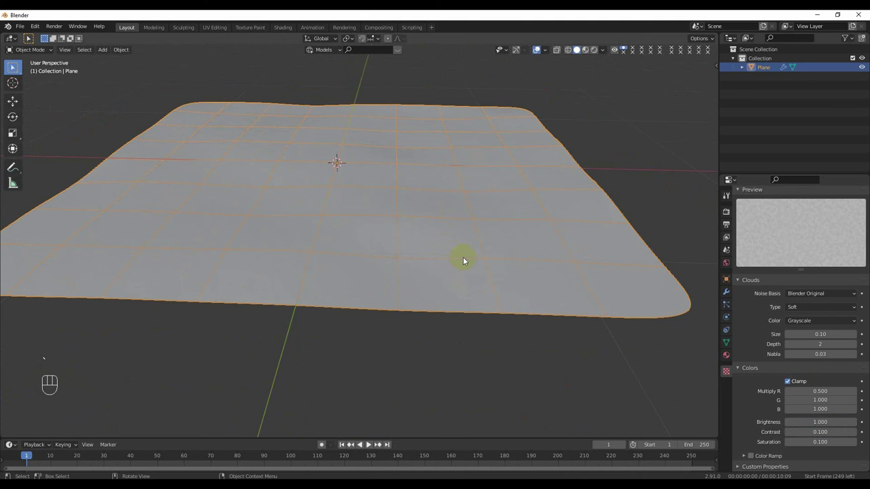
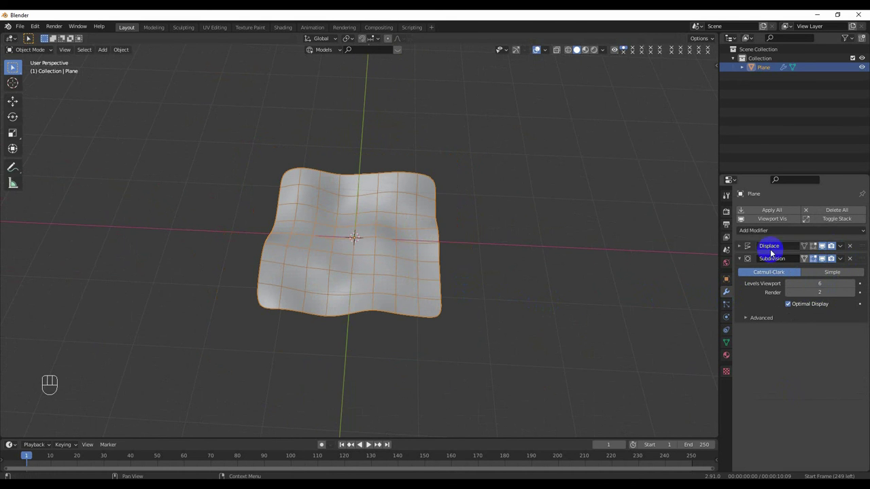
{"action": "left_click_drag", "start_coordinate": [841, 261], "coordinate": [806, 294]}
{"action": "middle_click", "coordinate": [472, 255]}
{"action": "middle_click", "coordinate": [471, 229]}
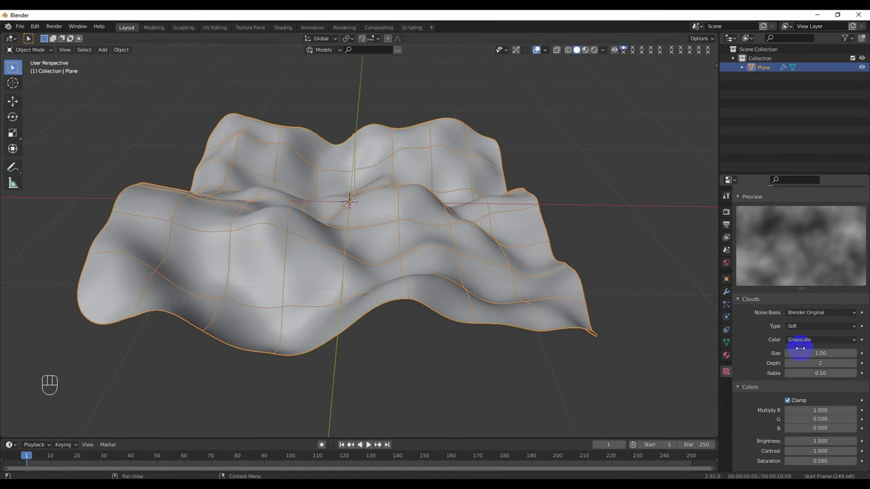
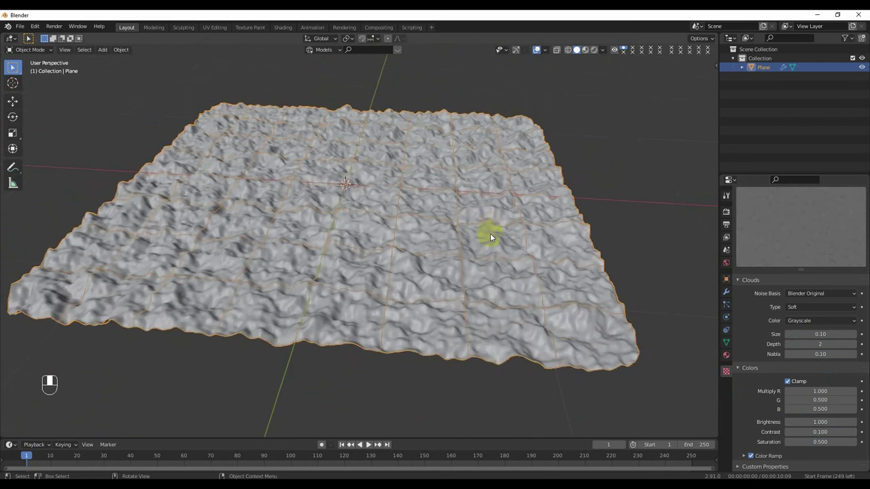
Orbit to a low angle across the rugged terrain to inspect the plateaus and bumps
{"action": "middle_click", "coordinate": [501, 261]}
{"action": "middle_click", "coordinate": [507, 248]}
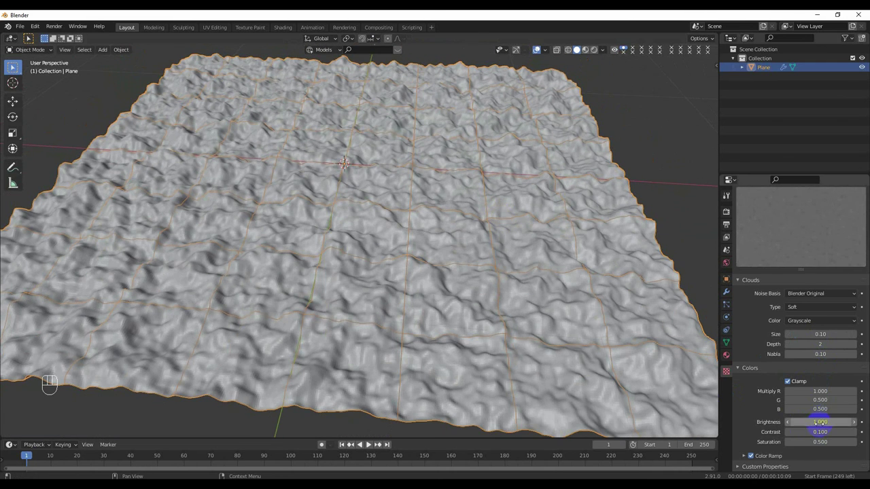
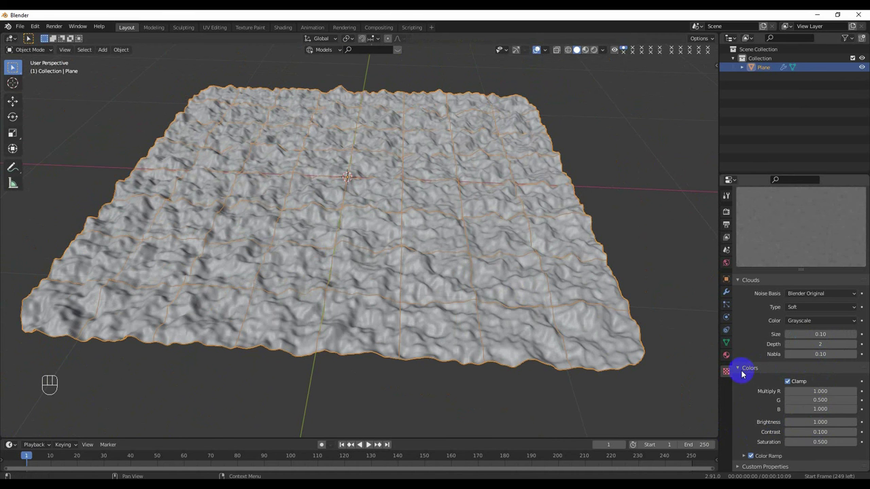
{"action": "middle_click", "coordinate": [548, 331]}
{"action": "left_click_drag", "start_coordinate": [510, 271], "coordinate": [511, 214]}
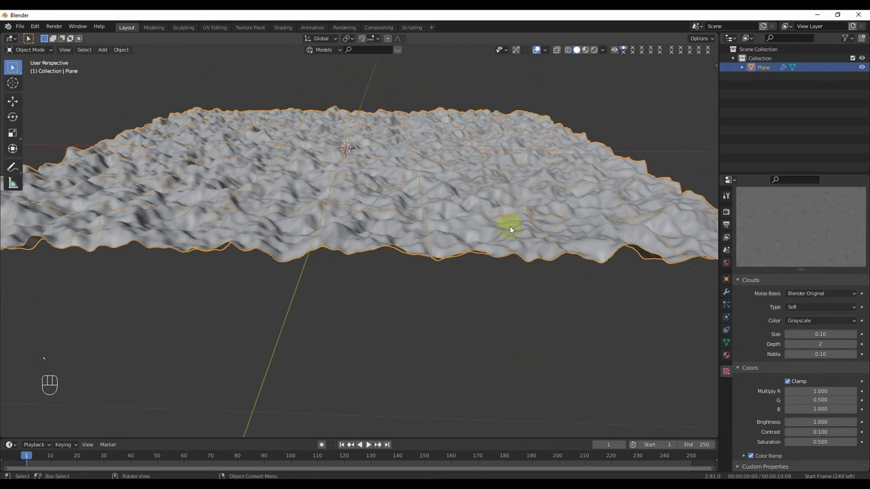
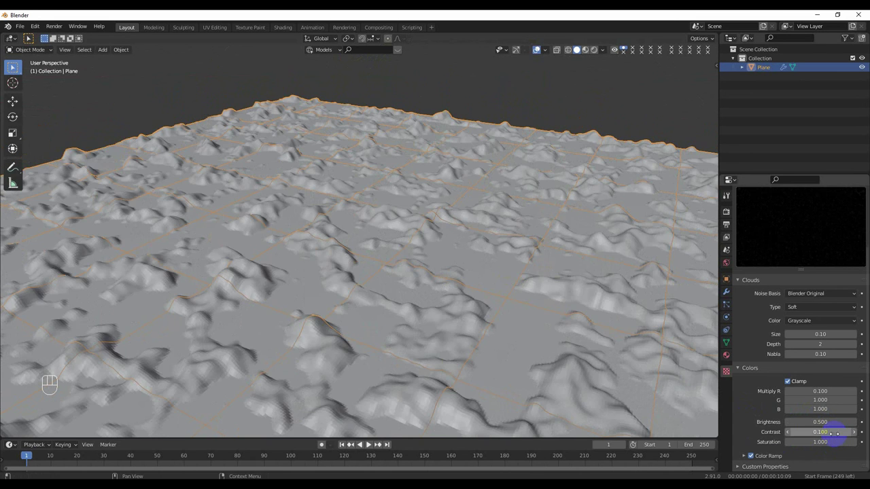
Orbit the terrain from low angle to top-down to inspect the hills and plateaus
{"action": "left_click_drag", "start_coordinate": [517, 362], "coordinate": [491, 353]}
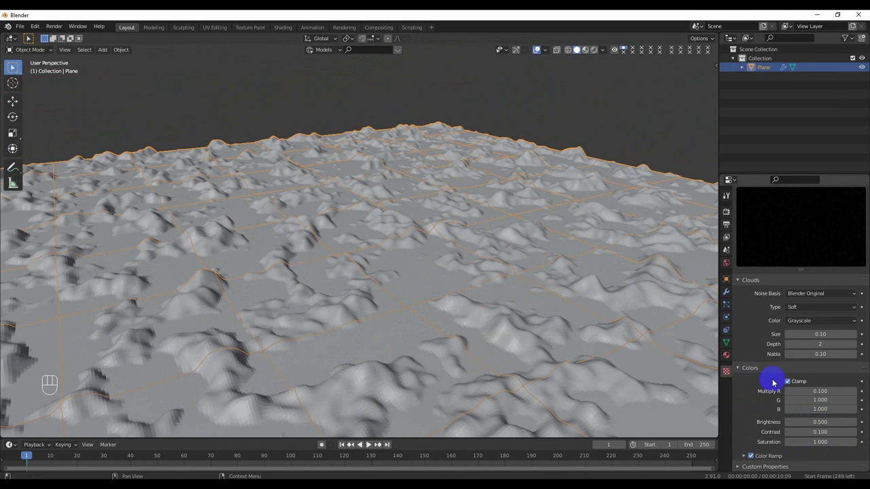
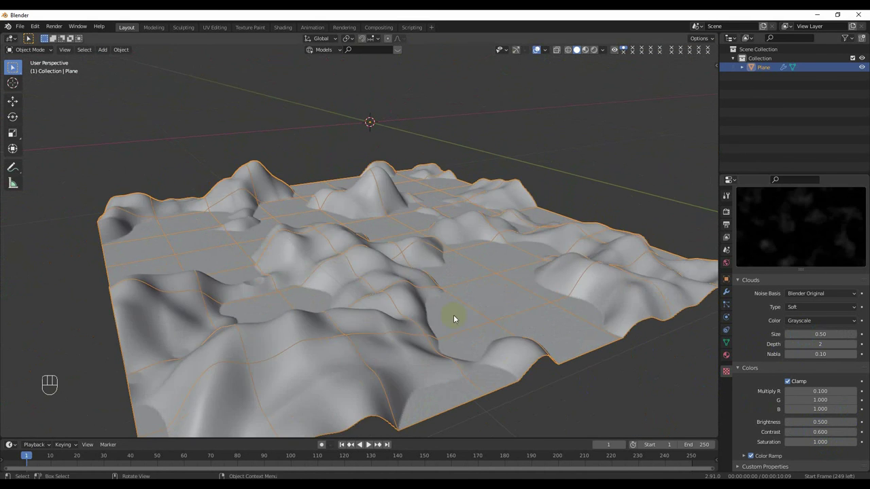
{"action": "middle_click", "coordinate": [419, 322]}
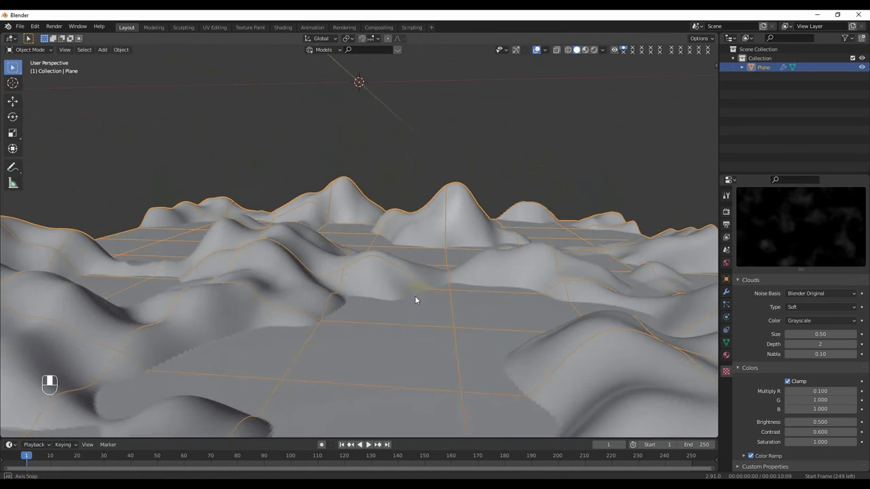
{"action": "middle_click", "coordinate": [427, 306]}
{"action": "left_click_drag", "start_coordinate": [418, 311], "coordinate": [283, 327]}
{"action": "left_click_drag", "start_coordinate": [345, 330], "coordinate": [400, 336]}
{"action": "middle_click", "coordinate": [424, 324]}
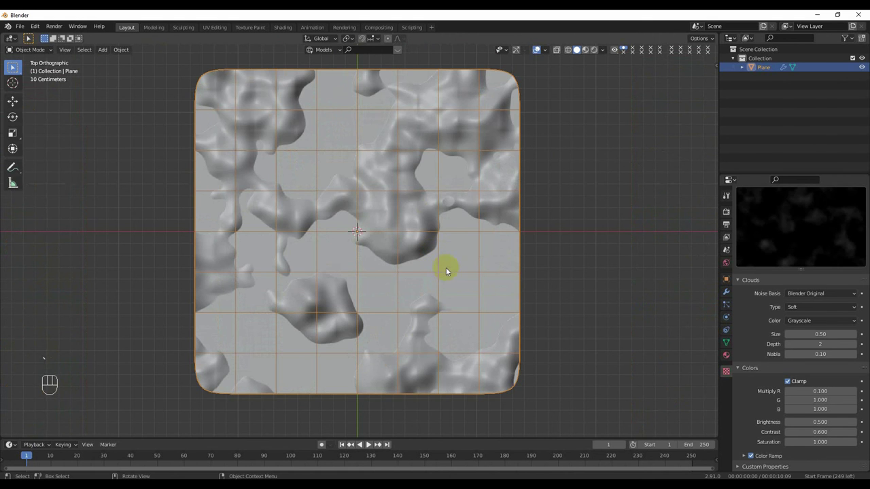